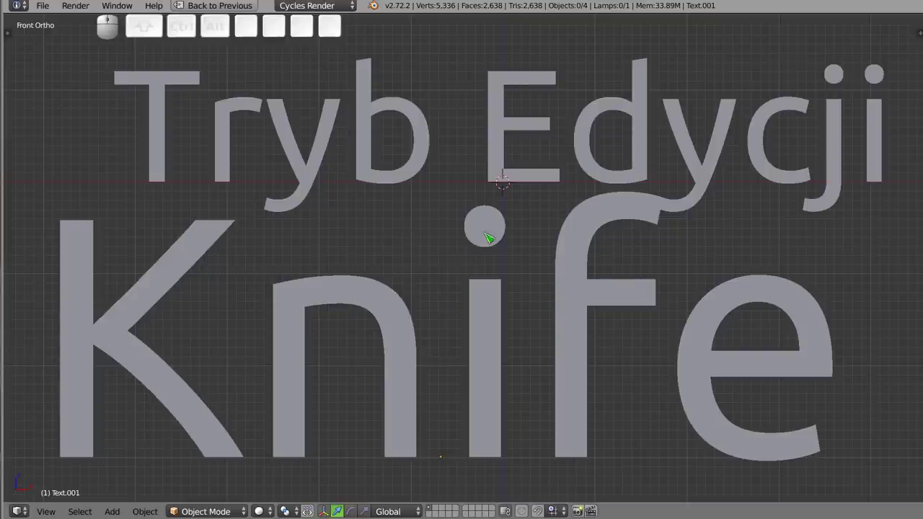
# Delete the 'Tryb Edycji Knife' title text object, leaving only the cube.
pyautogui.rightClick(493, 237)
pyautogui.press('x')
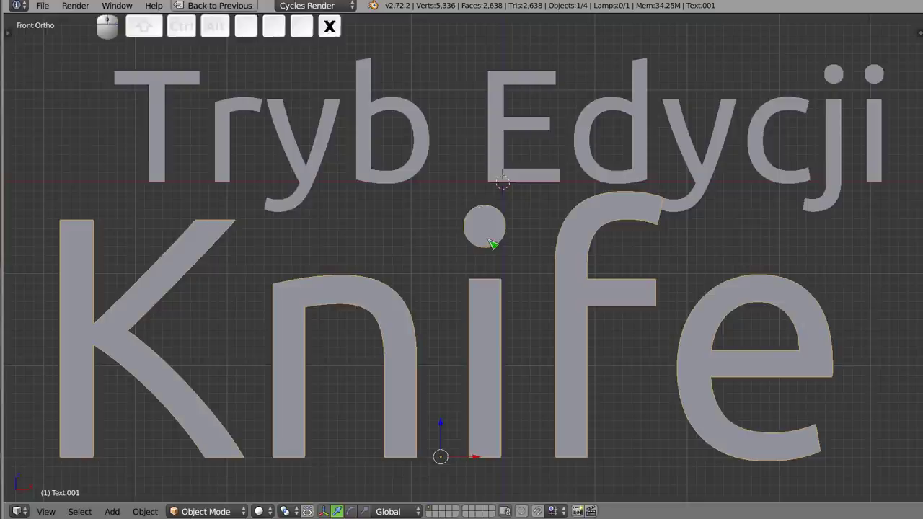
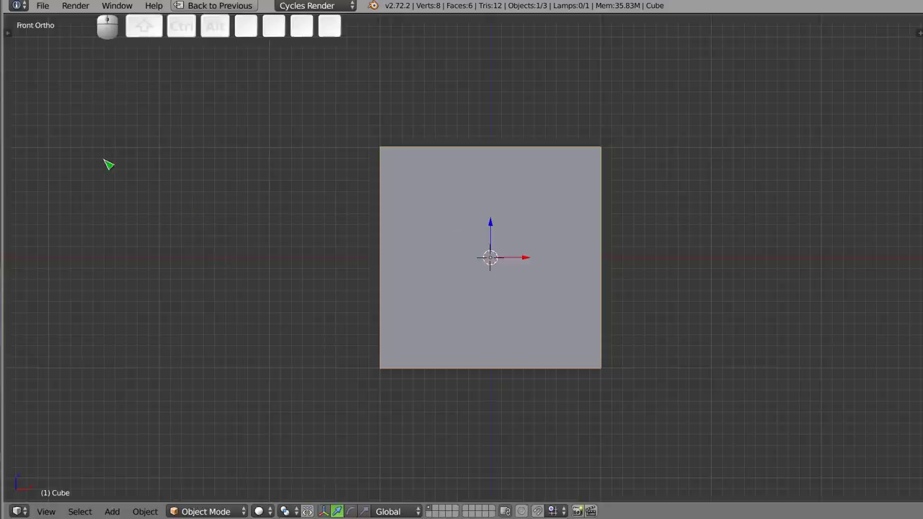
# Enter Edit Mode on the cube with all geometry selected and show the Tool Shelf.
pyautogui.press('Tab')
pyautogui.press('t')
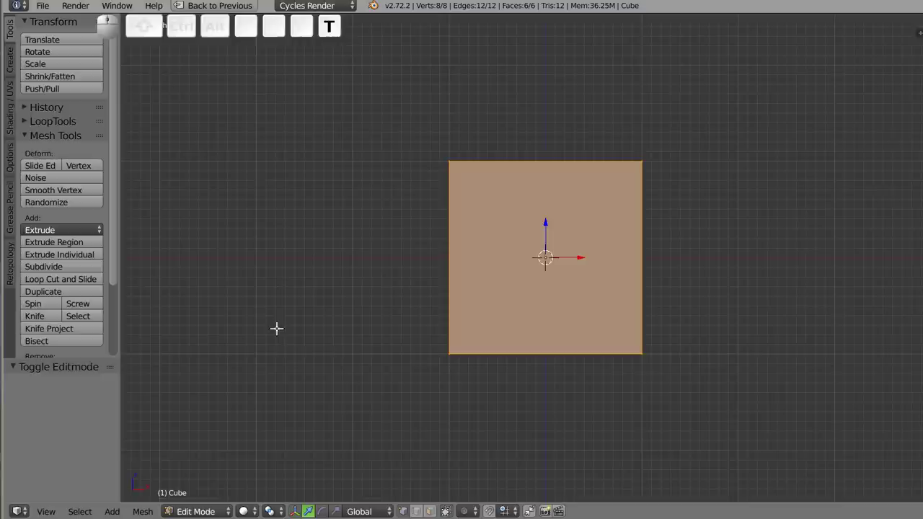
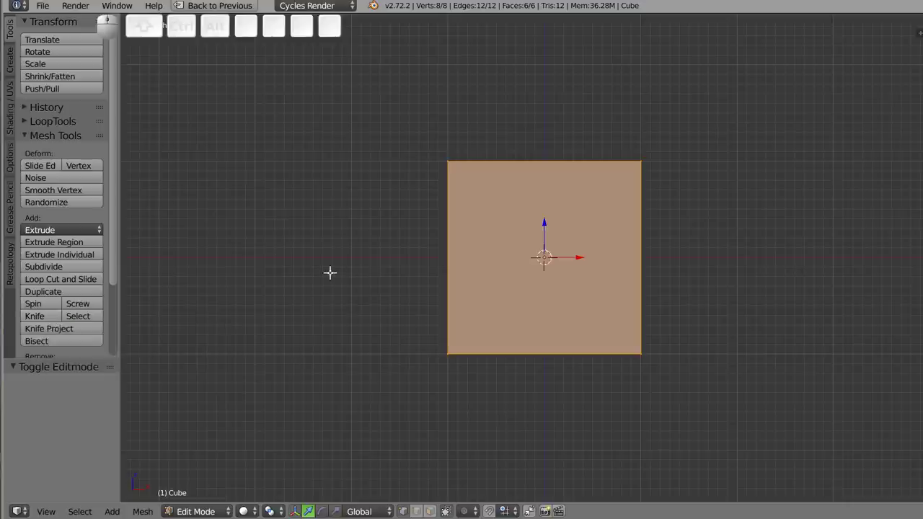
# Activate the Knife tool (K) on the cube, cancelling trial cuts and restarting it.
pyautogui.press('k')
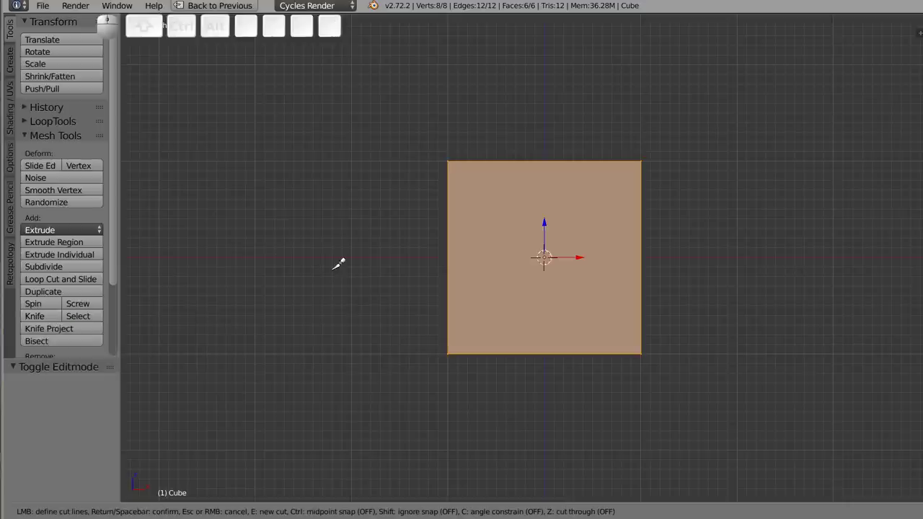
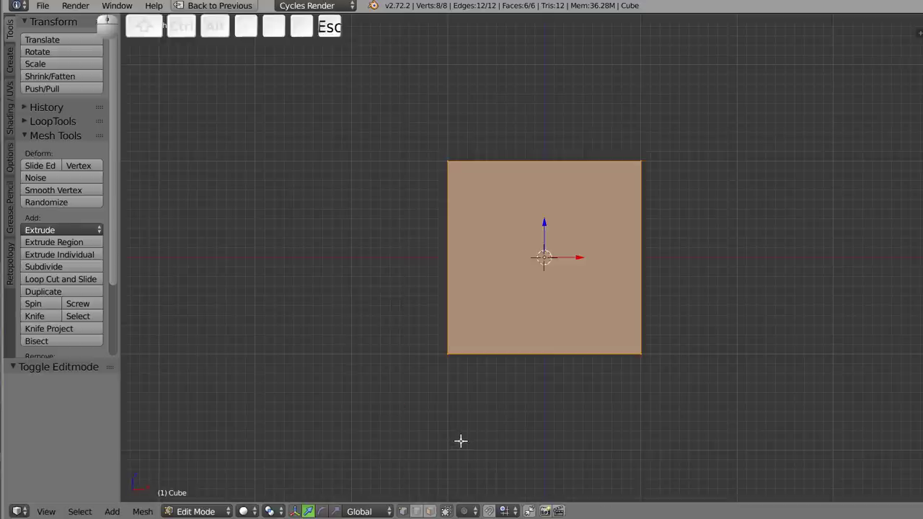
pyautogui.press('k')
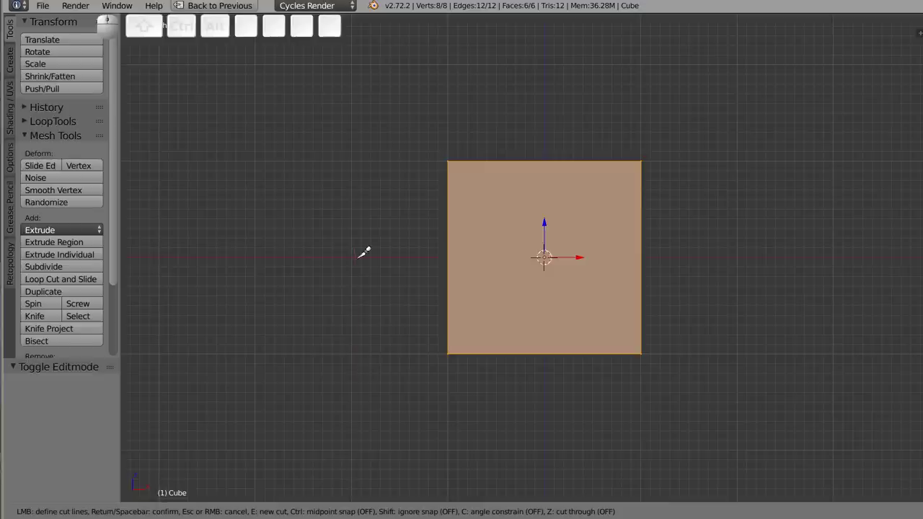
# Cut a five-point pentagon loop into the cube's front face and confirm it.
pyautogui.press('e')
pyautogui.click(498, 216)
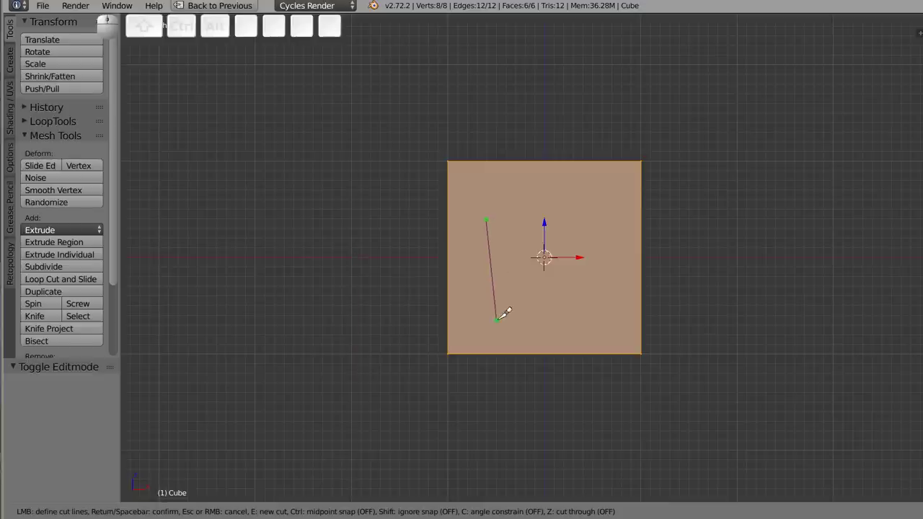
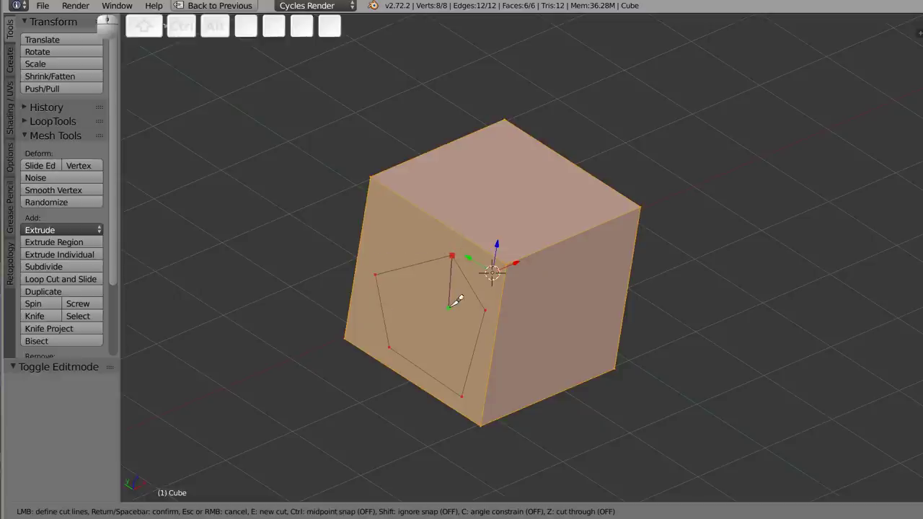
pyautogui.press('Return')
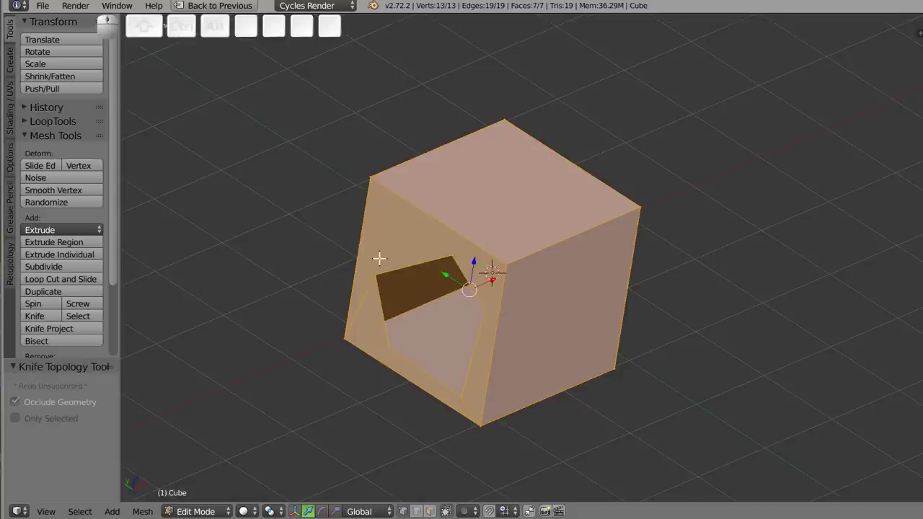
# Select the pentagon hole's border edges and fill the hole with a new face (F).
pyautogui.moveTo(472, 372); pyautogui.dragTo(529, 227)
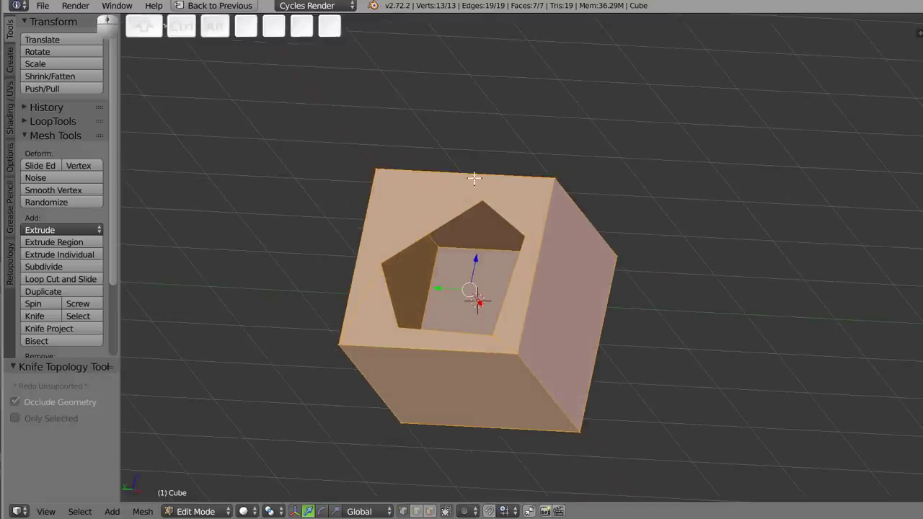
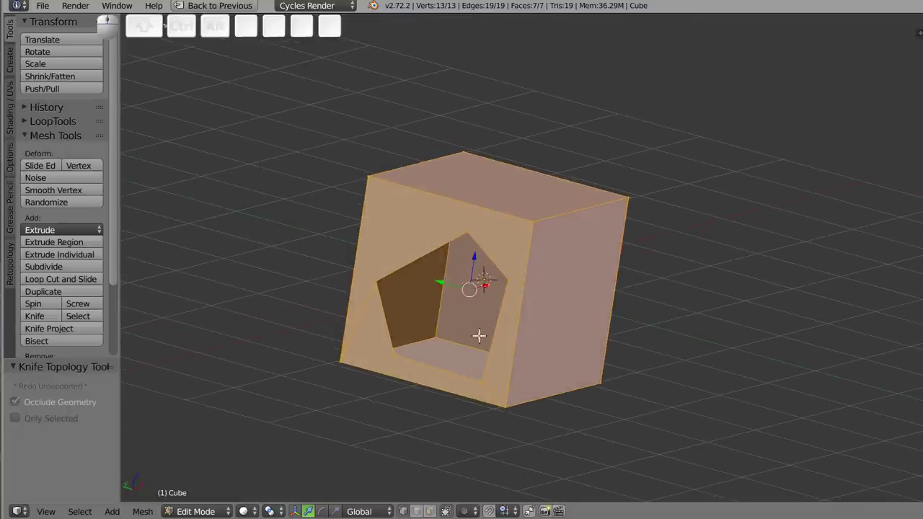
pyautogui.press('a')
pyautogui.press('shift+alt+a')
pyautogui.rightClick(385, 275)
pyautogui.rightClick(401, 350)
pyautogui.press('shift+alt+f')
# Deselect the whole mesh and orbit to a corner view ready for a straight knife cut.
pyautogui.press('shift+alt+a')
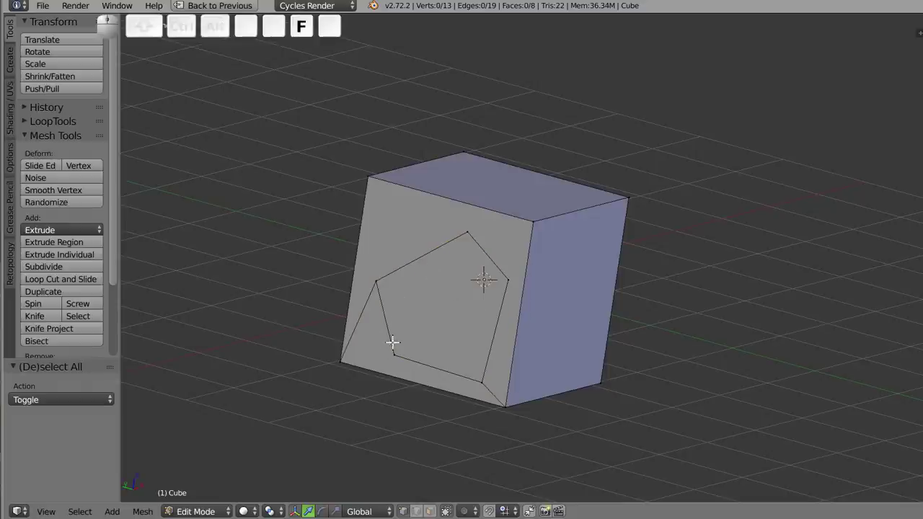
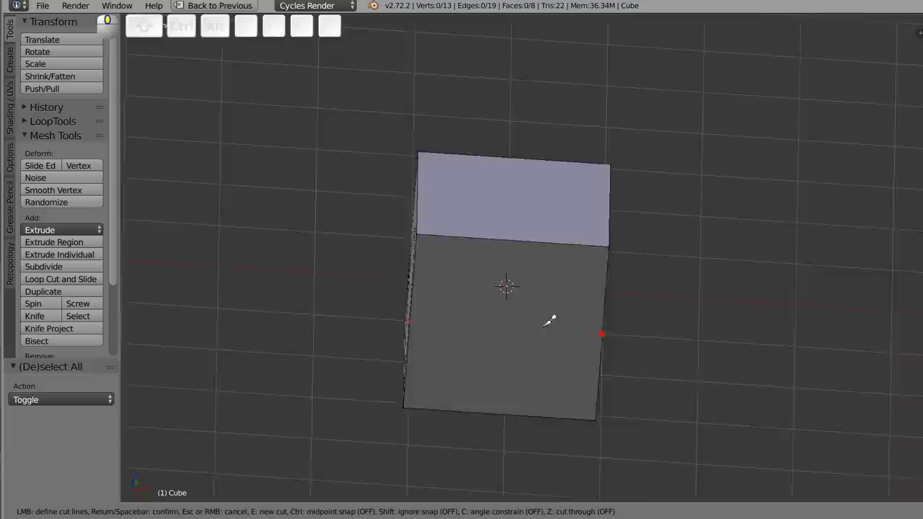
pyautogui.moveTo(512, 270); pyautogui.dragTo(478, 371)
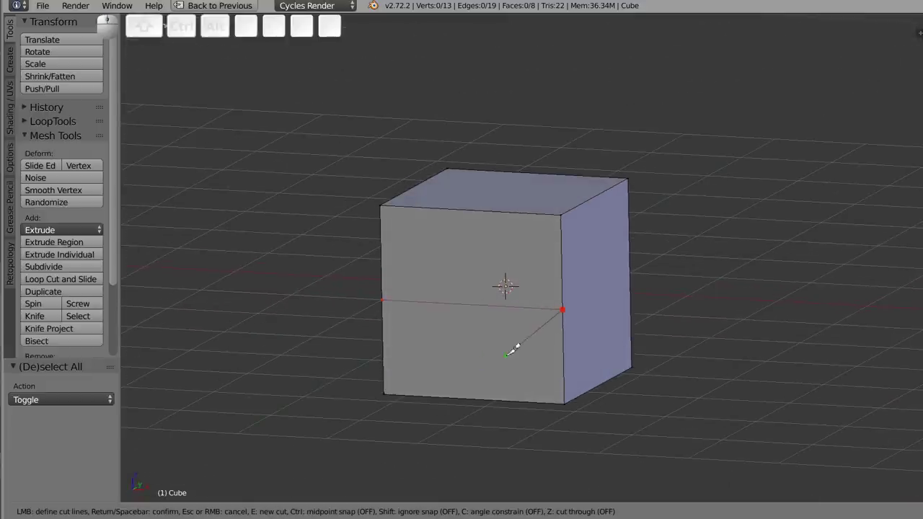
# Draw a midpoint-snapped cut running across the face from its left edge to its right edge.
pyautogui.press('e')
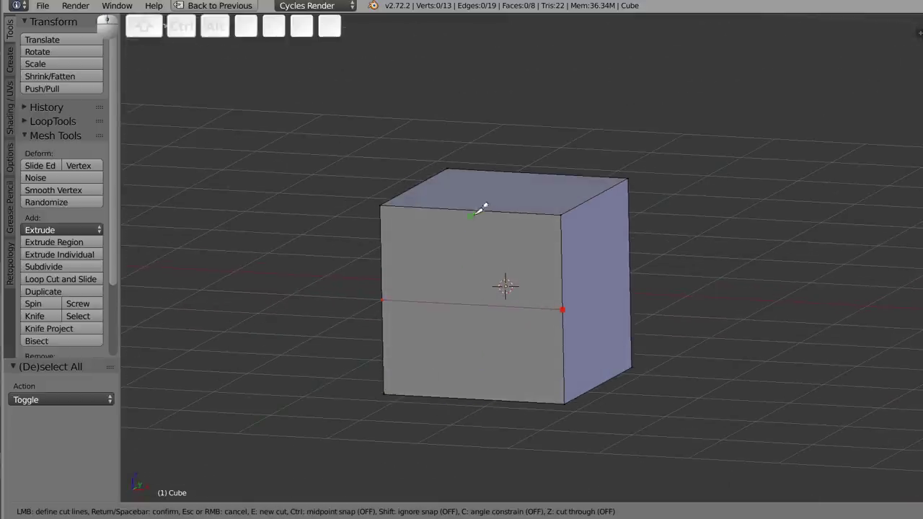
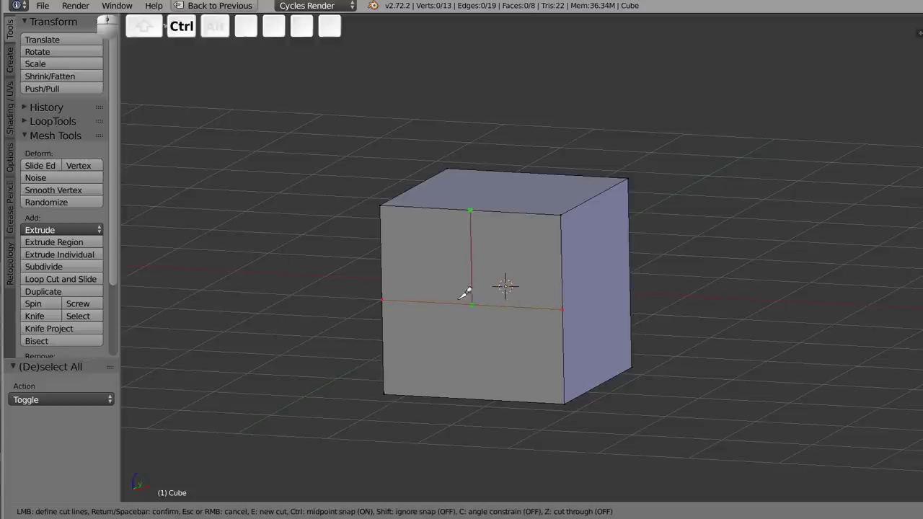
pyautogui.click(483, 301)
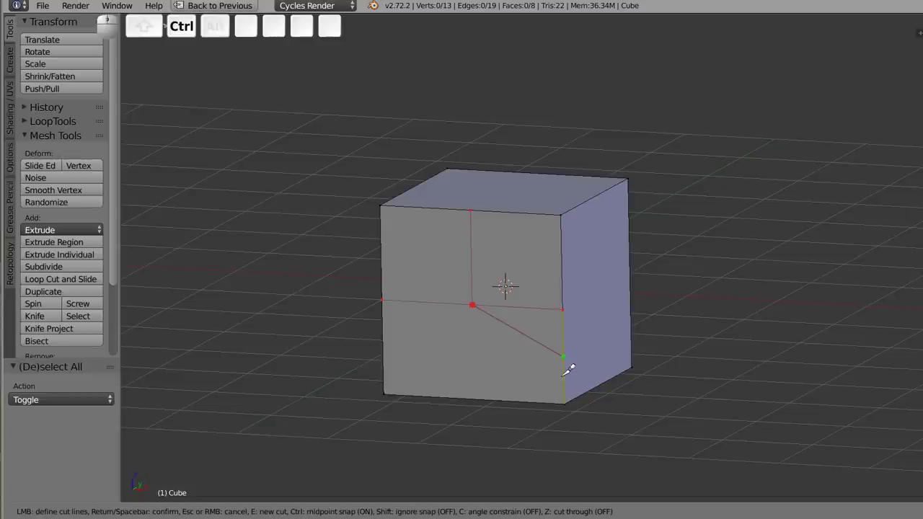
pyautogui.click(573, 356)
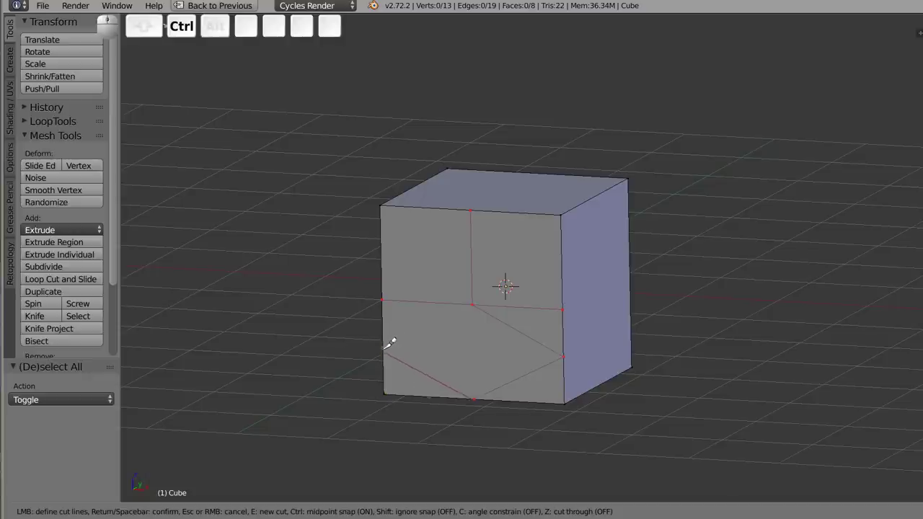
pyautogui.click(396, 345)
# Add cut points on the adjacent face and confirm all knife cuts, reaching 22 vertices.
pyautogui.moveTo(464, 343); pyautogui.dragTo(524, 278)
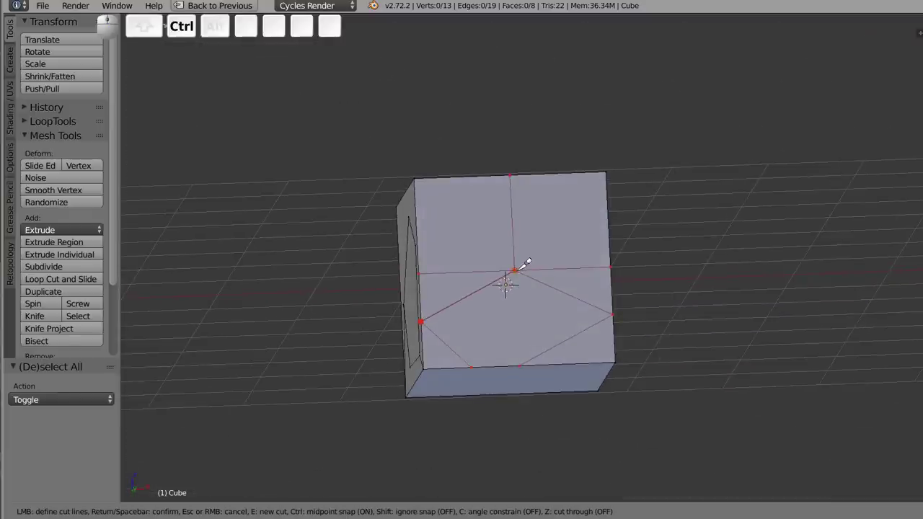
pyautogui.click(528, 267)
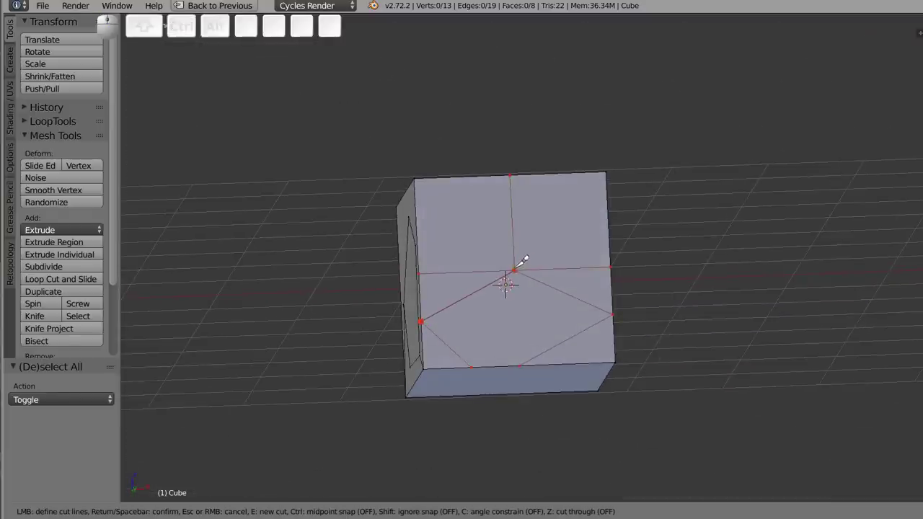
pyautogui.click(524, 267)
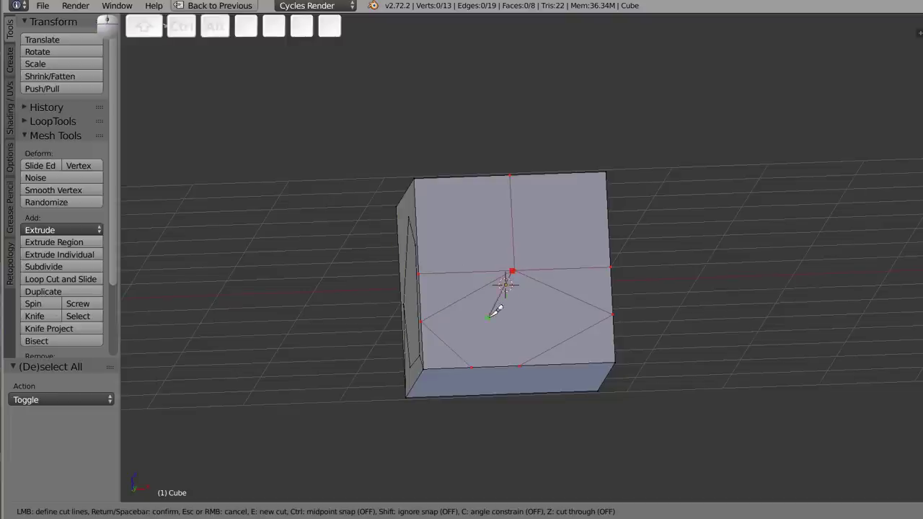
pyautogui.press('Return')
pyautogui.scroll(3)
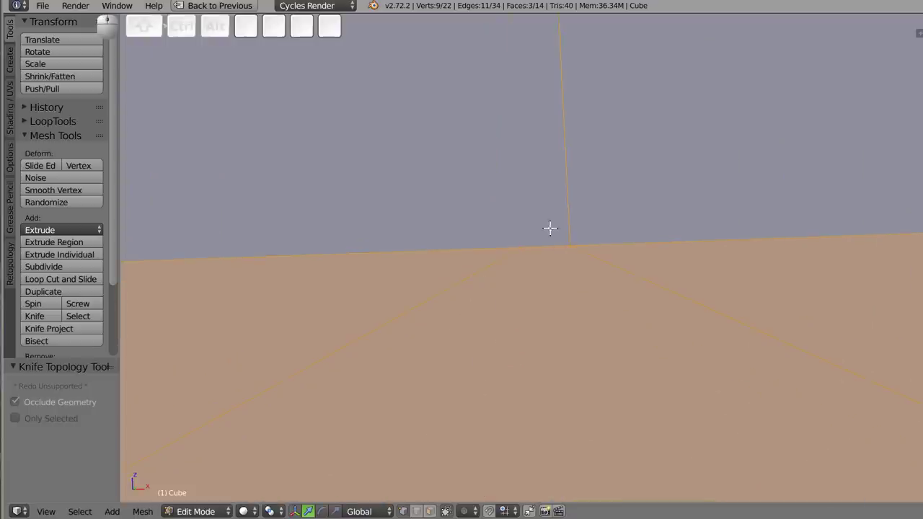
# Merge the stray cut vertex into the nearby corner using Merge At Last (Alt+M).
pyautogui.rightClick(524, 246)
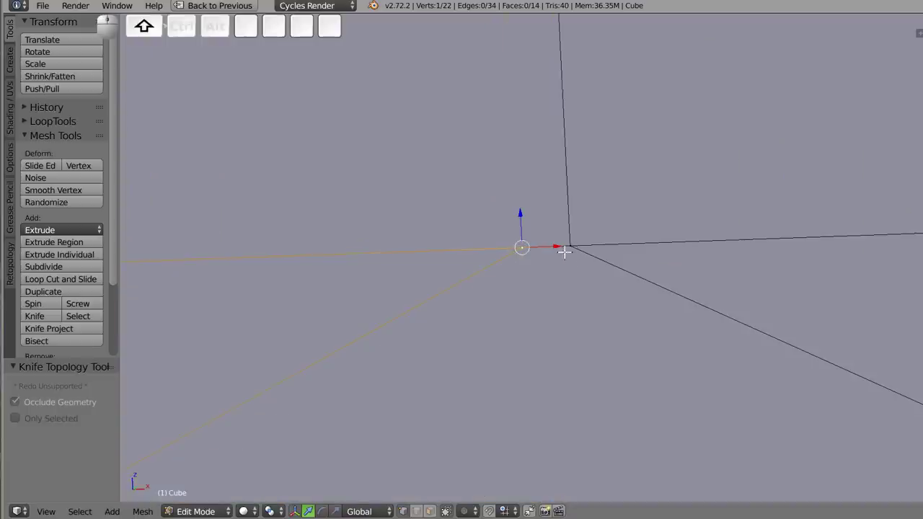
pyautogui.middleClick(573, 246)
pyautogui.press('alt+m')
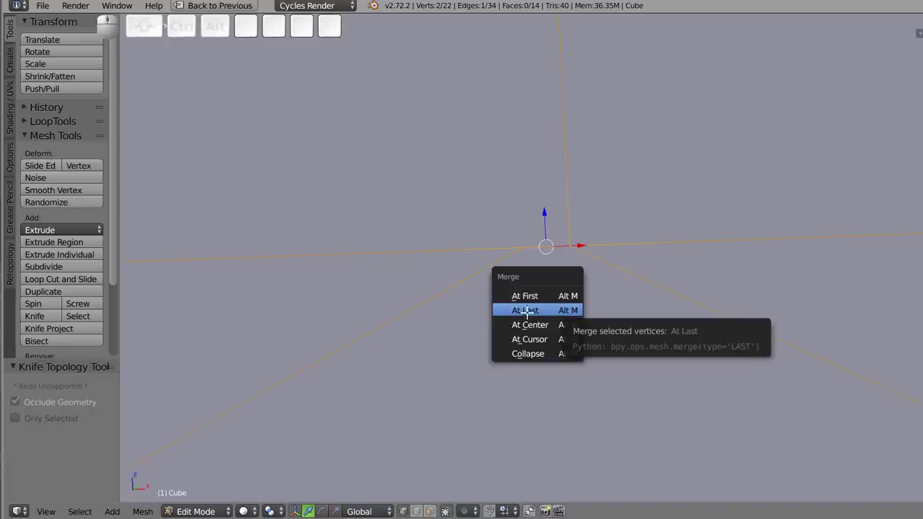
pyautogui.click(551, 313)
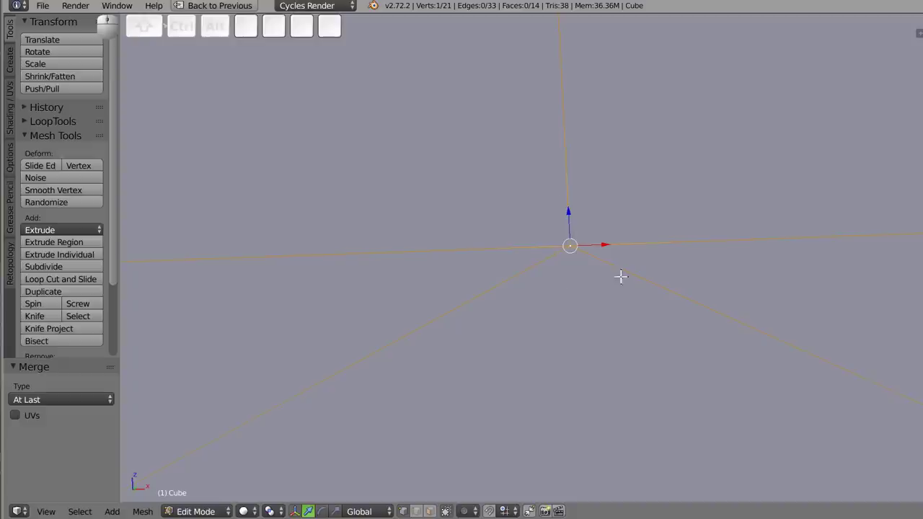
pyautogui.scroll(-3)
# Deselect all and switch to a straight-on ortho view of the cube's front face.
pyautogui.press('a')
pyautogui.middleClick(607, 206)
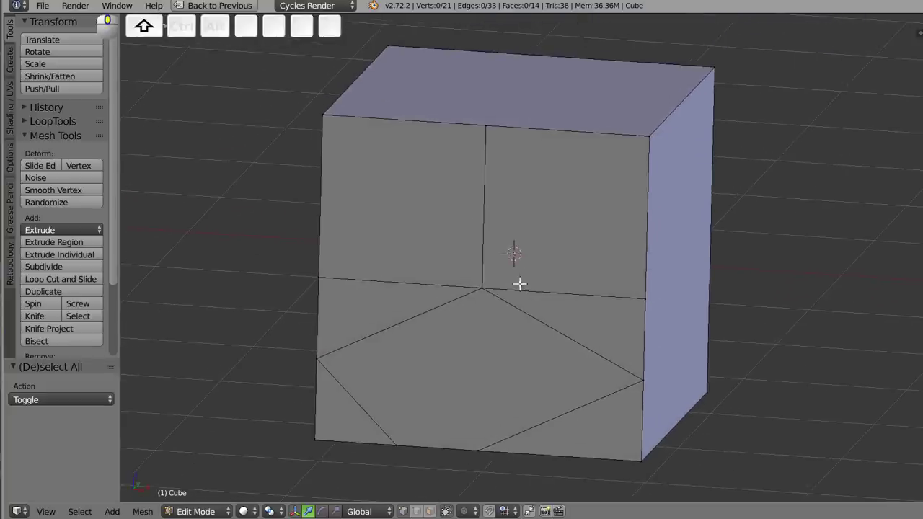
pyautogui.press('shift+3')
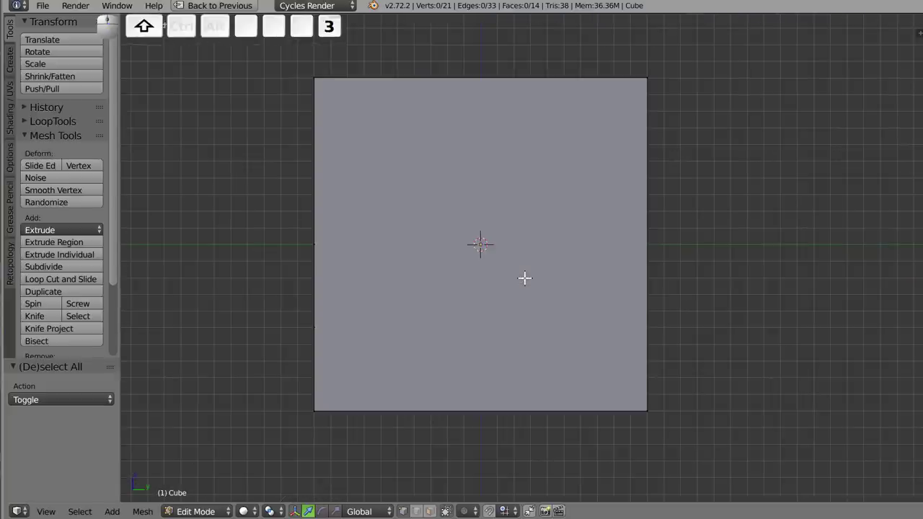
pyautogui.scroll(-3)
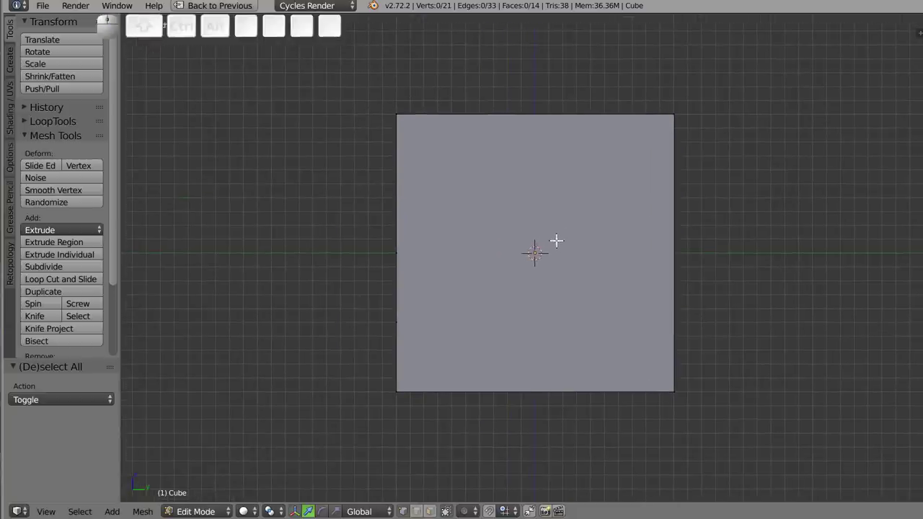
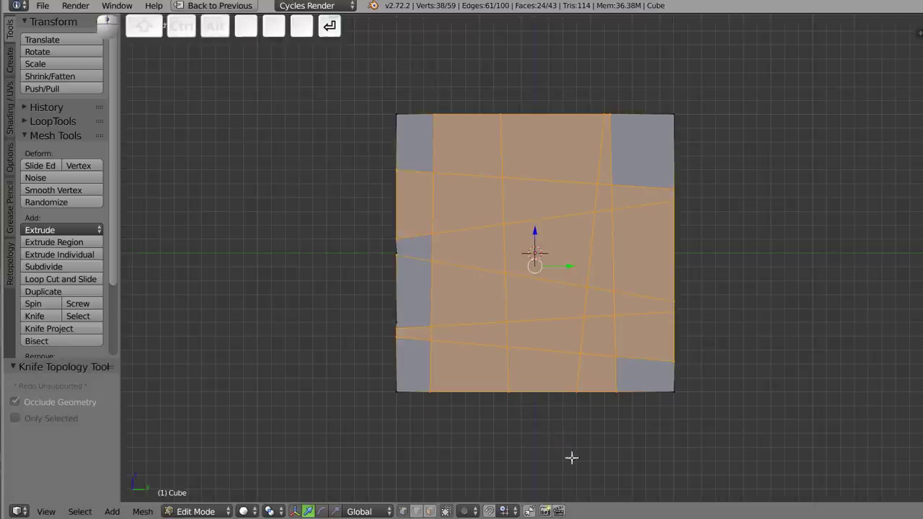
# After the criss-crossing cuts, switch to a straight-on view of a plain side face.
pyautogui.middleClick(583, 199)
pyautogui.middleClick(540, 258)
pyautogui.press('ctrl+3')
pyautogui.press('ctrl+1')
pyautogui.press('ctrl+1')
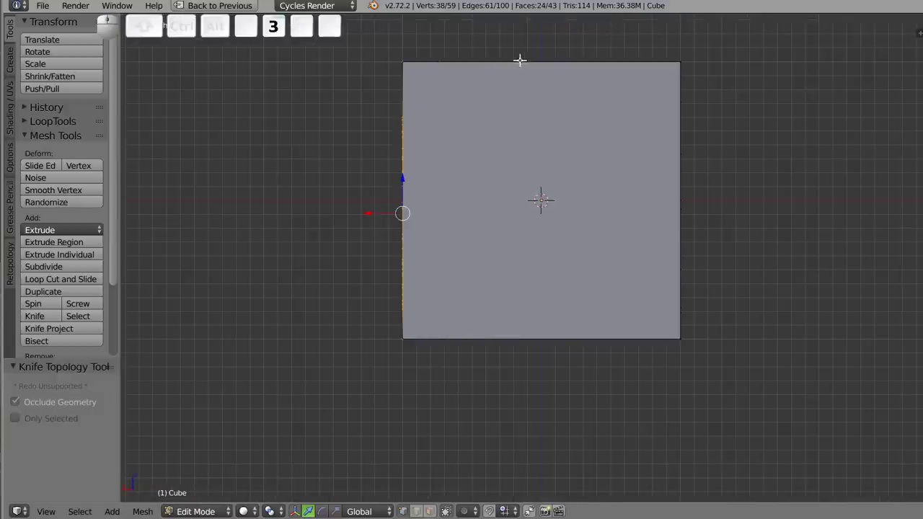
pyautogui.moveTo(562, 189); pyautogui.dragTo(558, 234)
# Make an angle-constrained diagonal knife cut across the plain side that wraps onto adjoining faces.
pyautogui.press('shift+k')
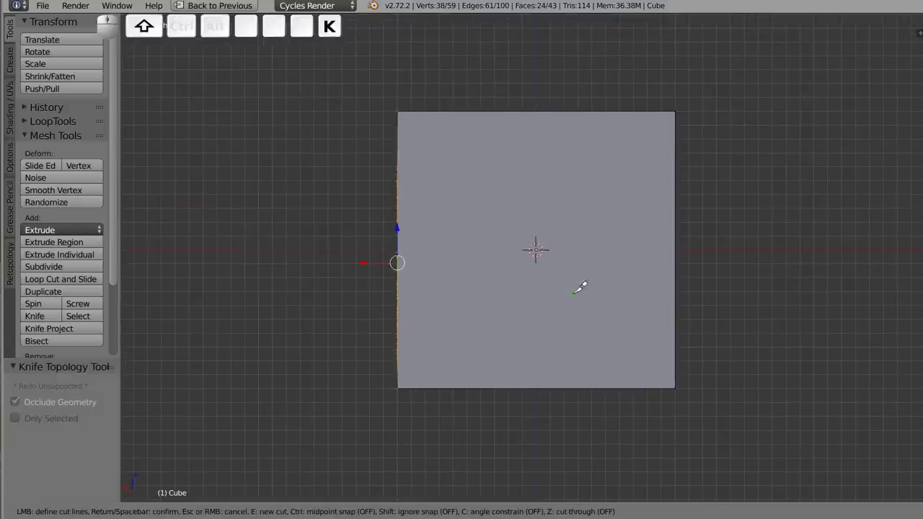
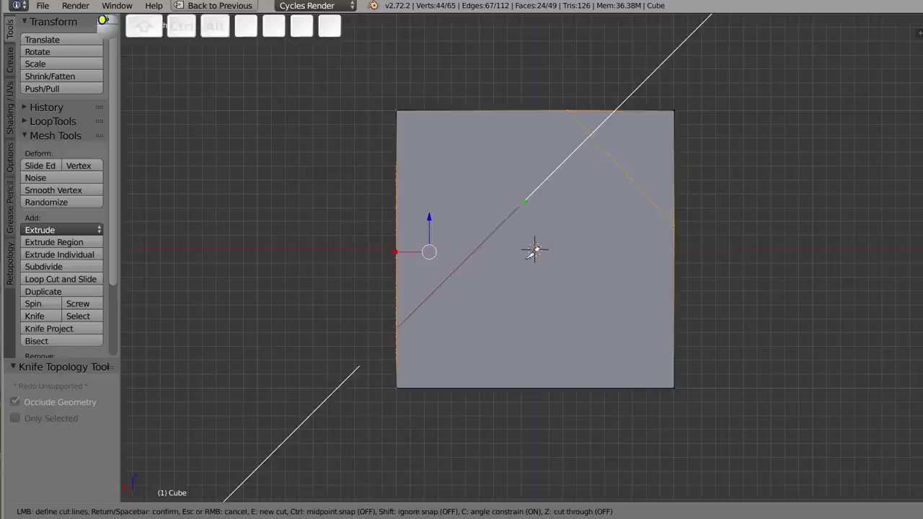
pyautogui.press('Escape')
pyautogui.moveTo(574, 260); pyautogui.dragTo(508, 333)
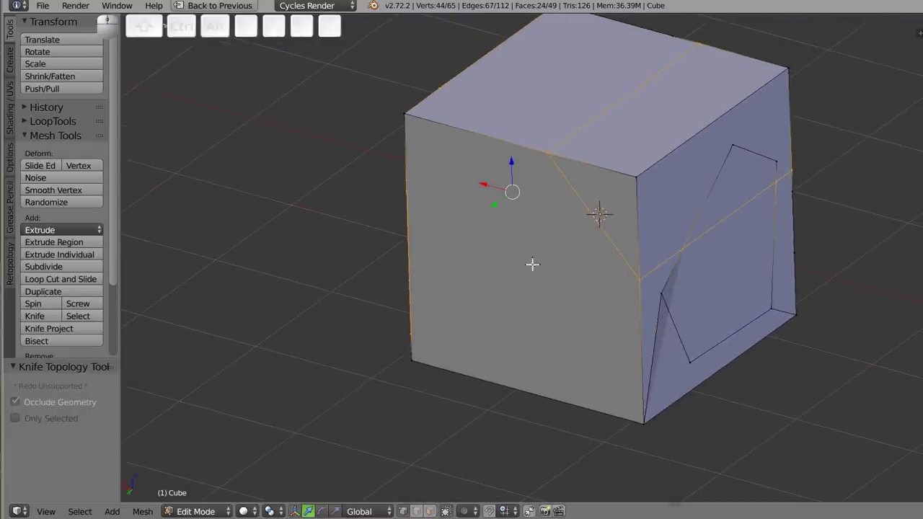
# Knife a horizontal cut across the lower front face, then cancel a second started cut unchanged.
pyautogui.press('k')
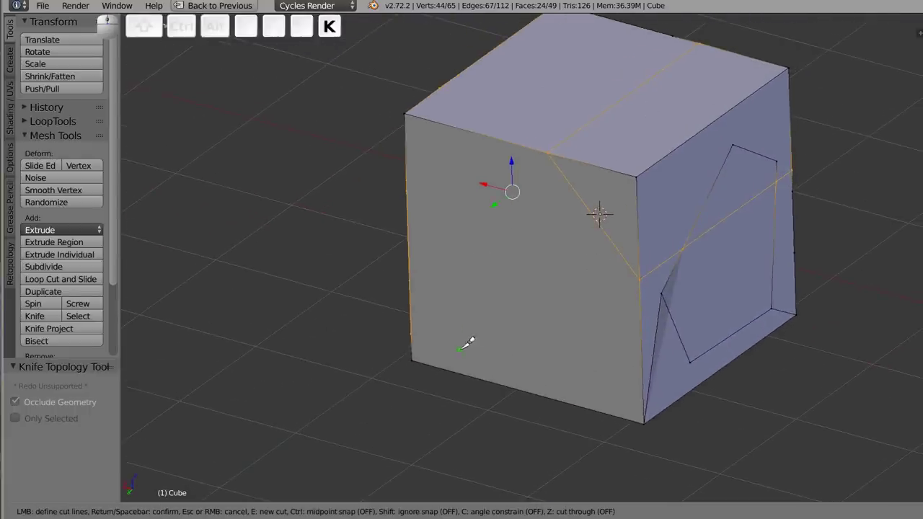
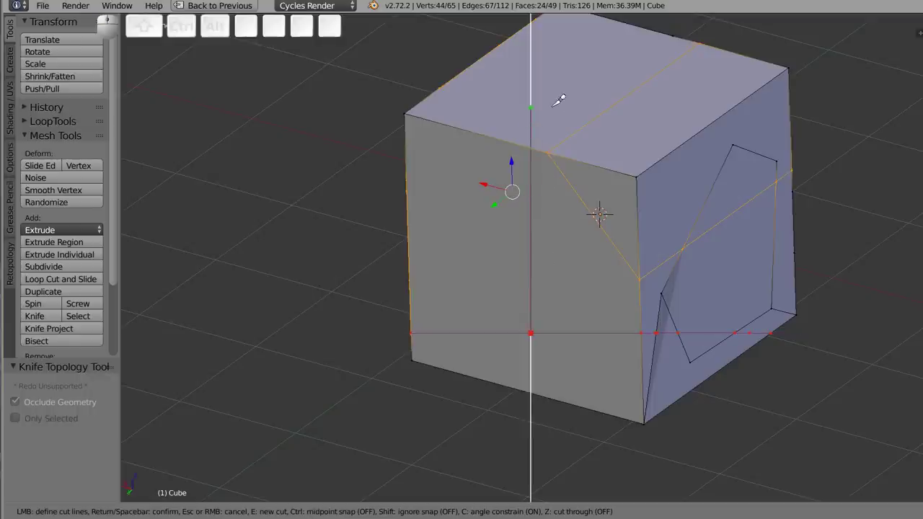
pyautogui.click(544, 124)
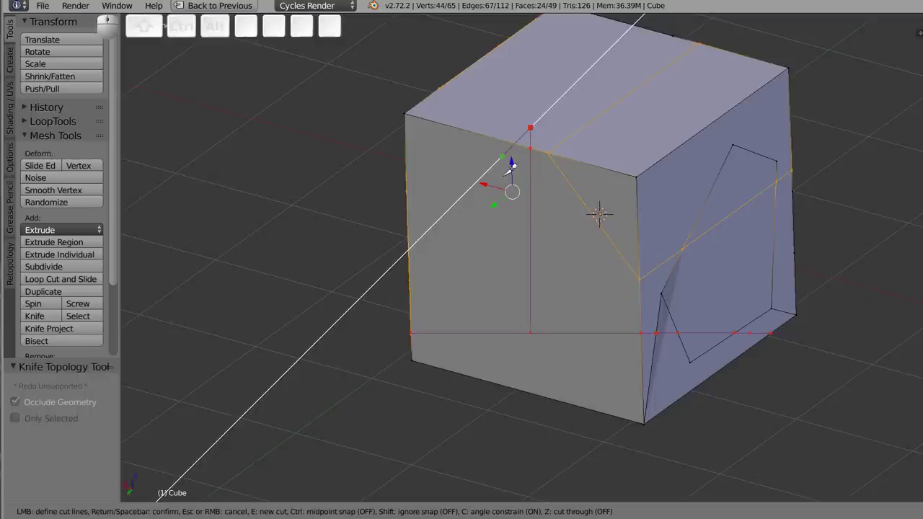
pyautogui.press('Return')
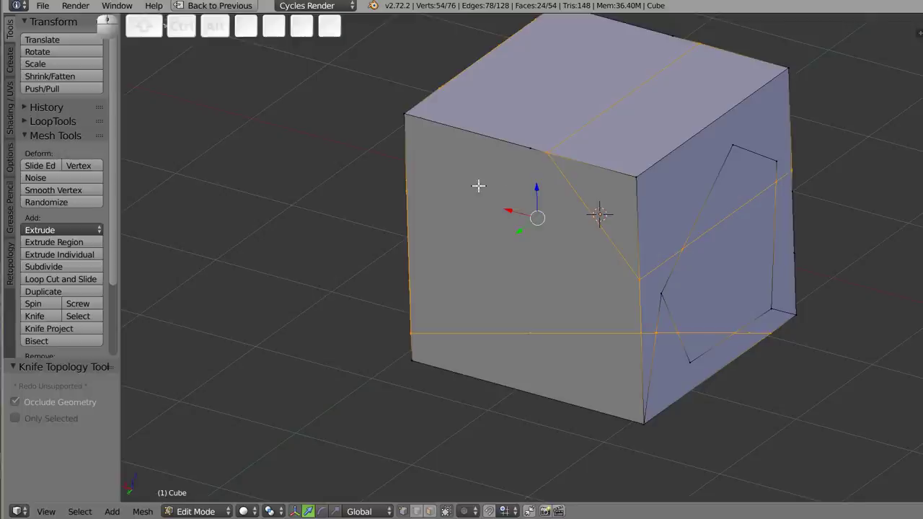
pyautogui.press('k')
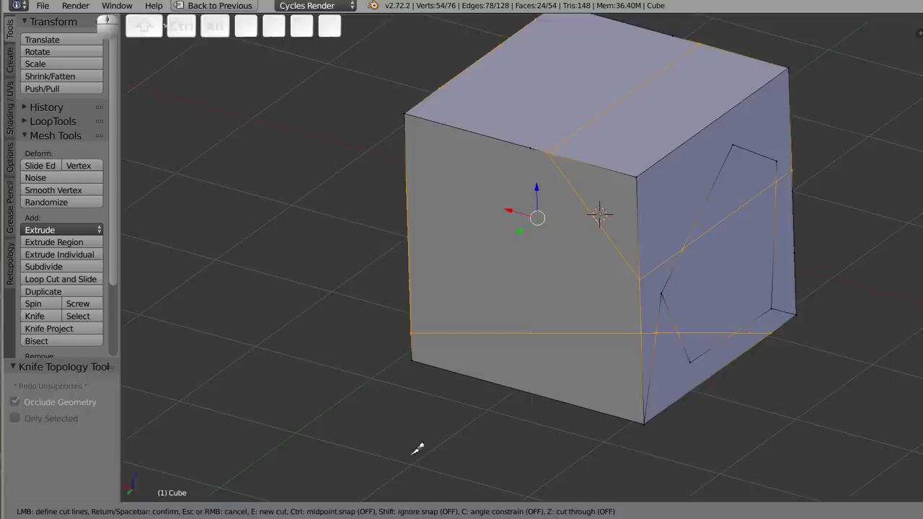
pyautogui.press('Escape')
pyautogui.press('Escape')
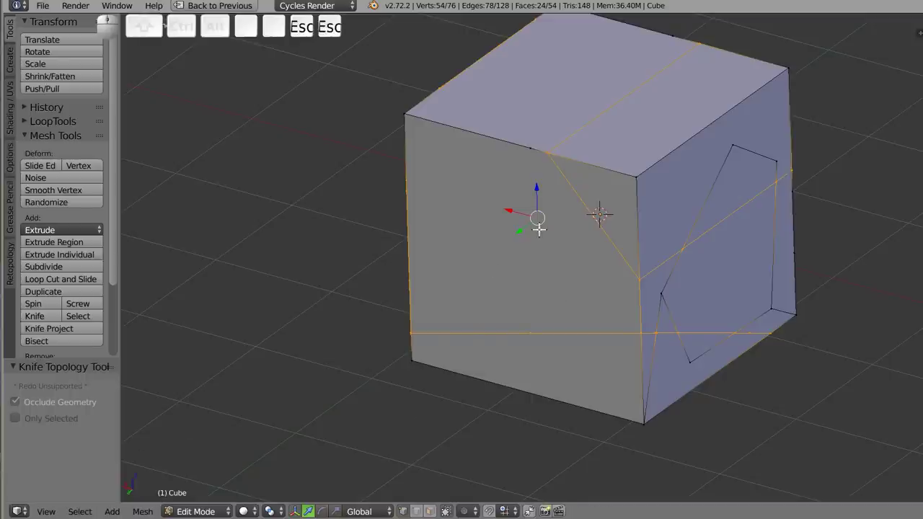
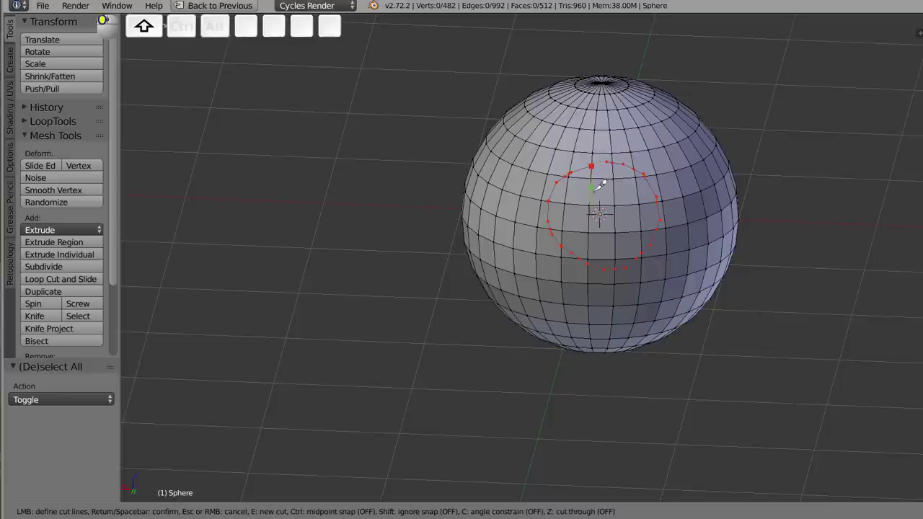
# Place the last knife points, snap onto the starting point and confirm the closed circular cut.
pyautogui.click(616, 160)
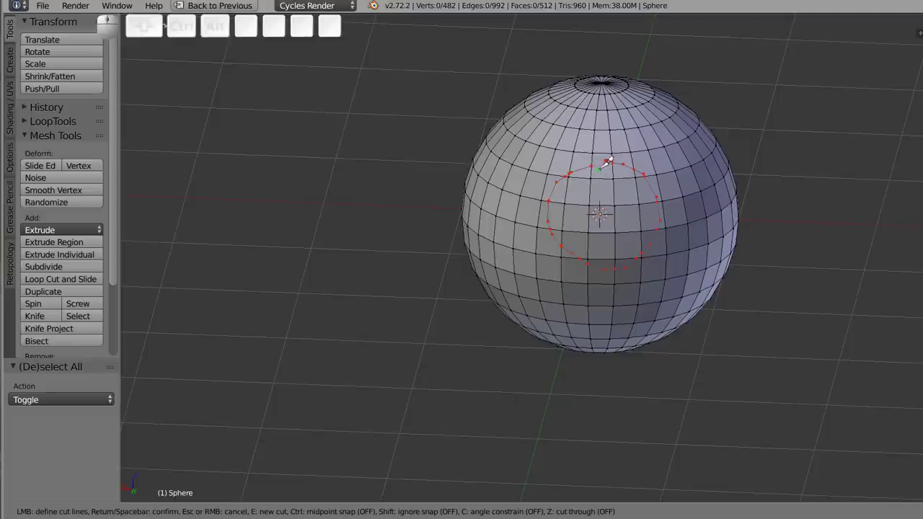
pyautogui.click(601, 162)
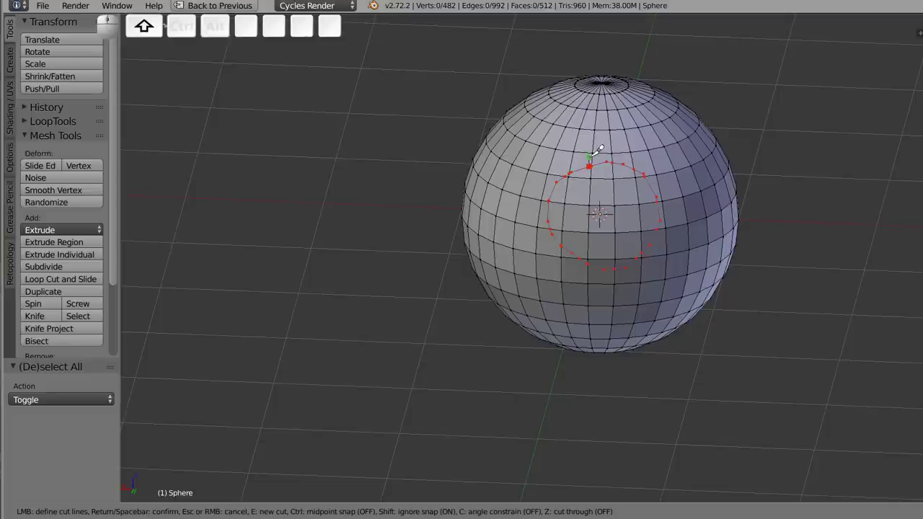
pyautogui.scroll(3)
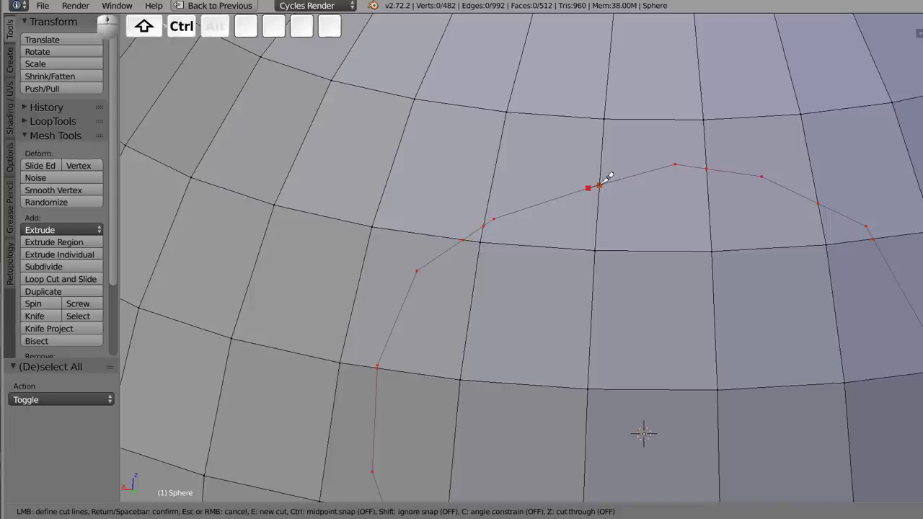
pyautogui.click(611, 181)
pyautogui.press('Return')
pyautogui.scroll(3)
pyautogui.middleClick(525, 199)
pyautogui.middleClick(521, 231)
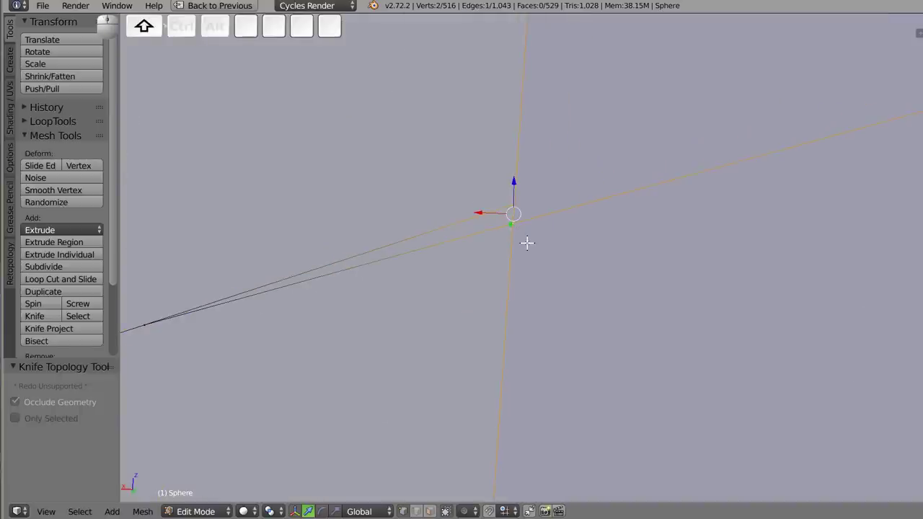
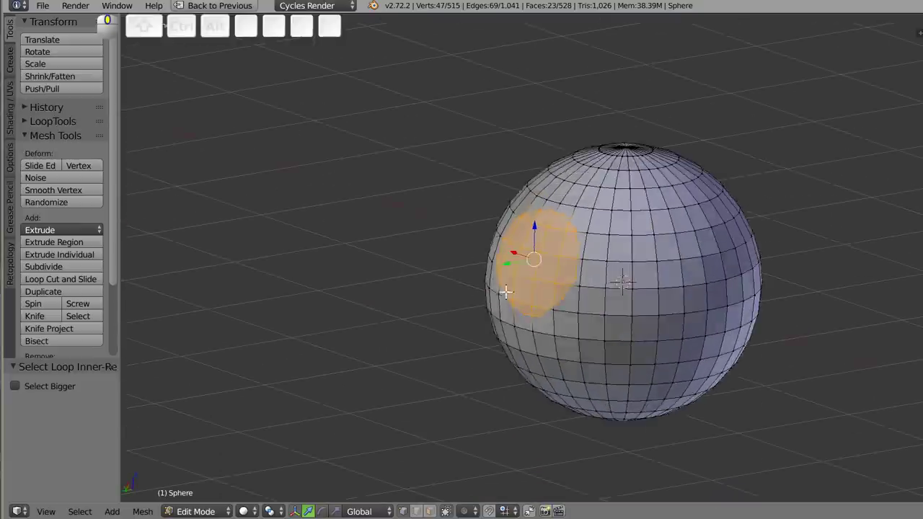
# Extrude the circular disc of faces, then shrink it inward by 0.090 to form a rimmed recess.
pyautogui.press('e')
pyautogui.click(621, 286)
pyautogui.moveTo(508, 263); pyautogui.dragTo(515, 298)
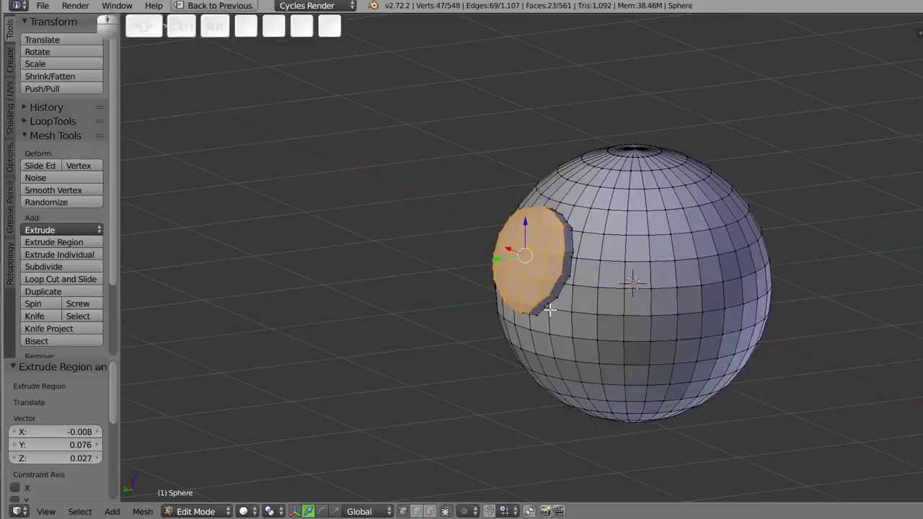
pyautogui.press('alt+s')
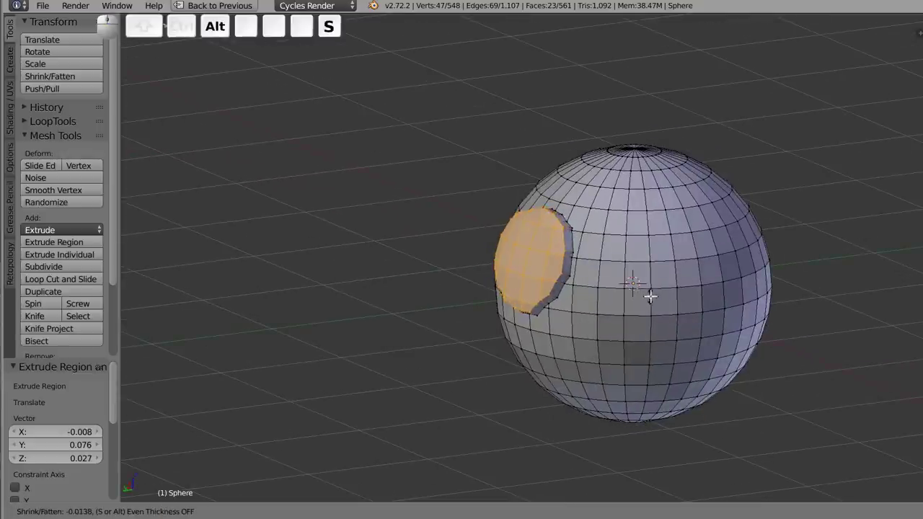
pyautogui.click(646, 289)
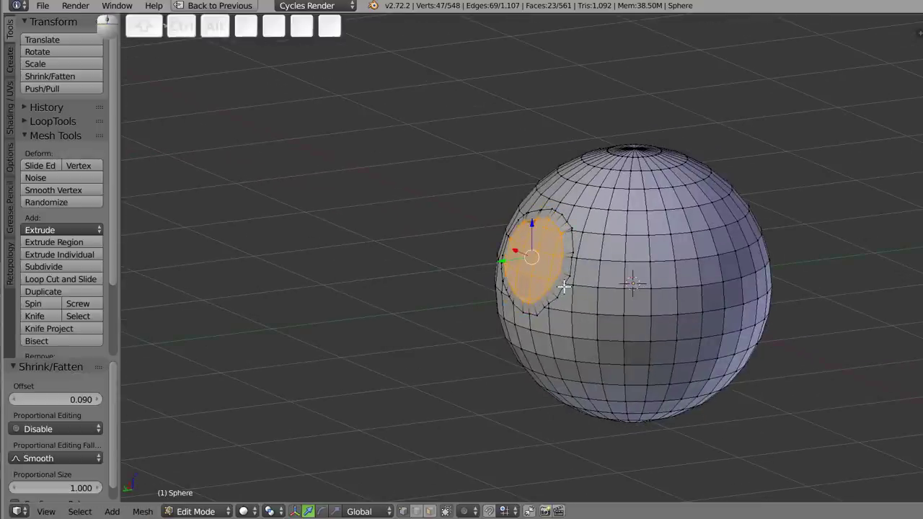